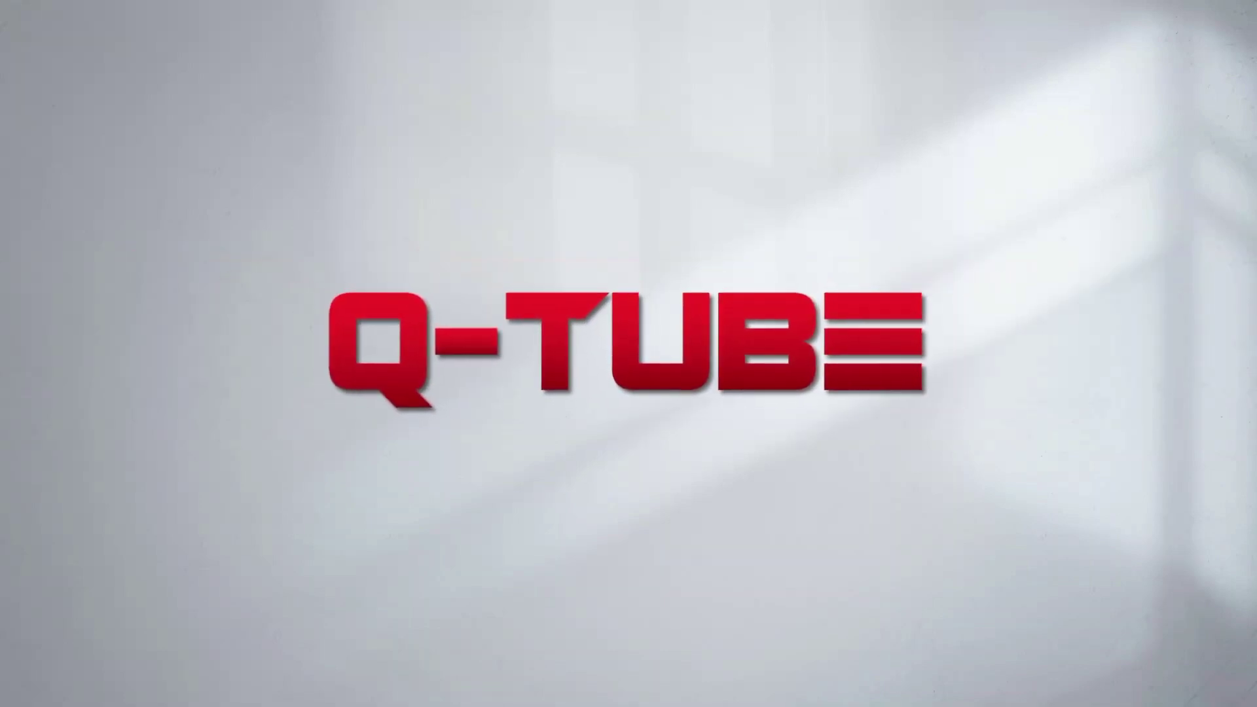
Draw a long horizontal line across the upper artboard and raise its stroke weight to 2 pt
{"action": "left_click", "coordinate": [455, 241]}
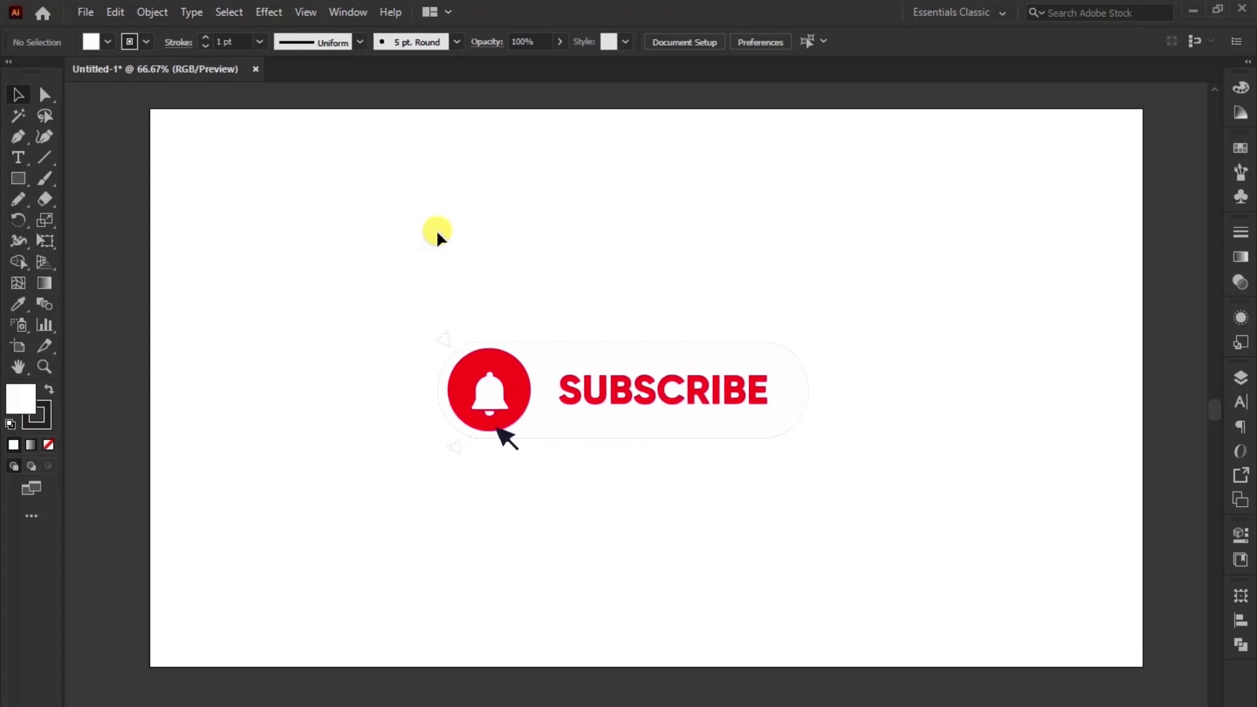
{"action": "left_click", "coordinate": [442, 235]}
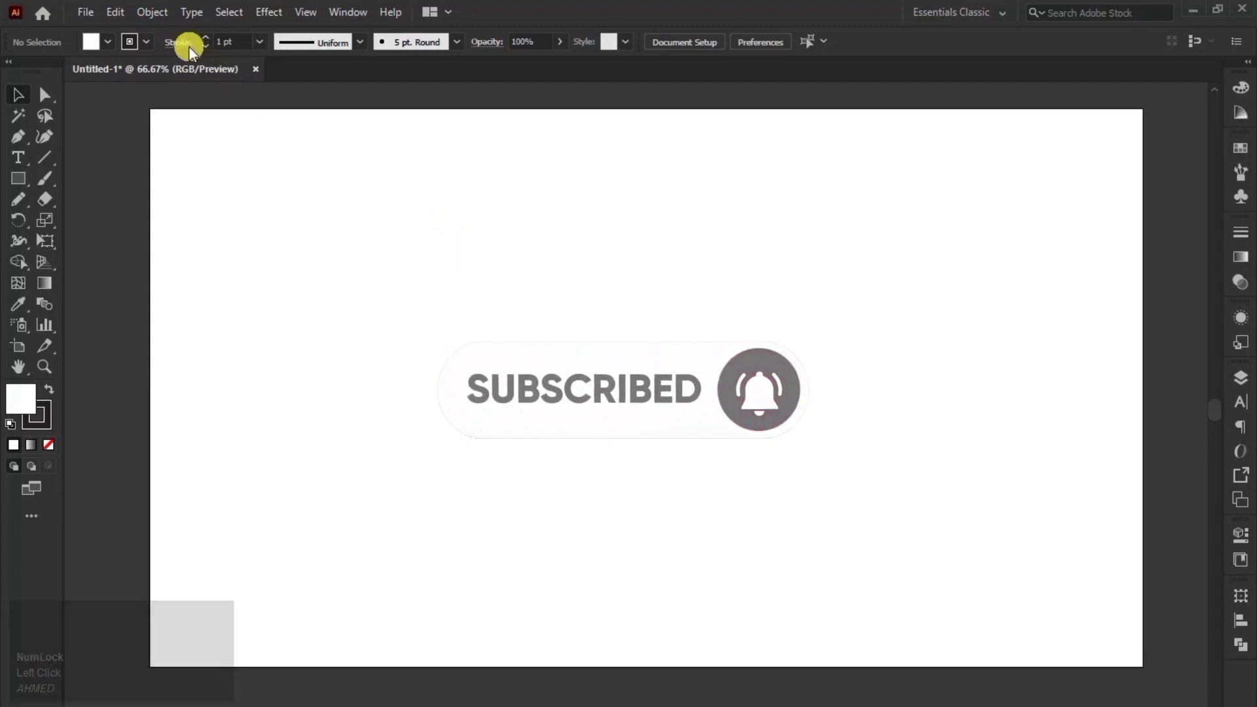
{"action": "left_click", "coordinate": [190, 50]}
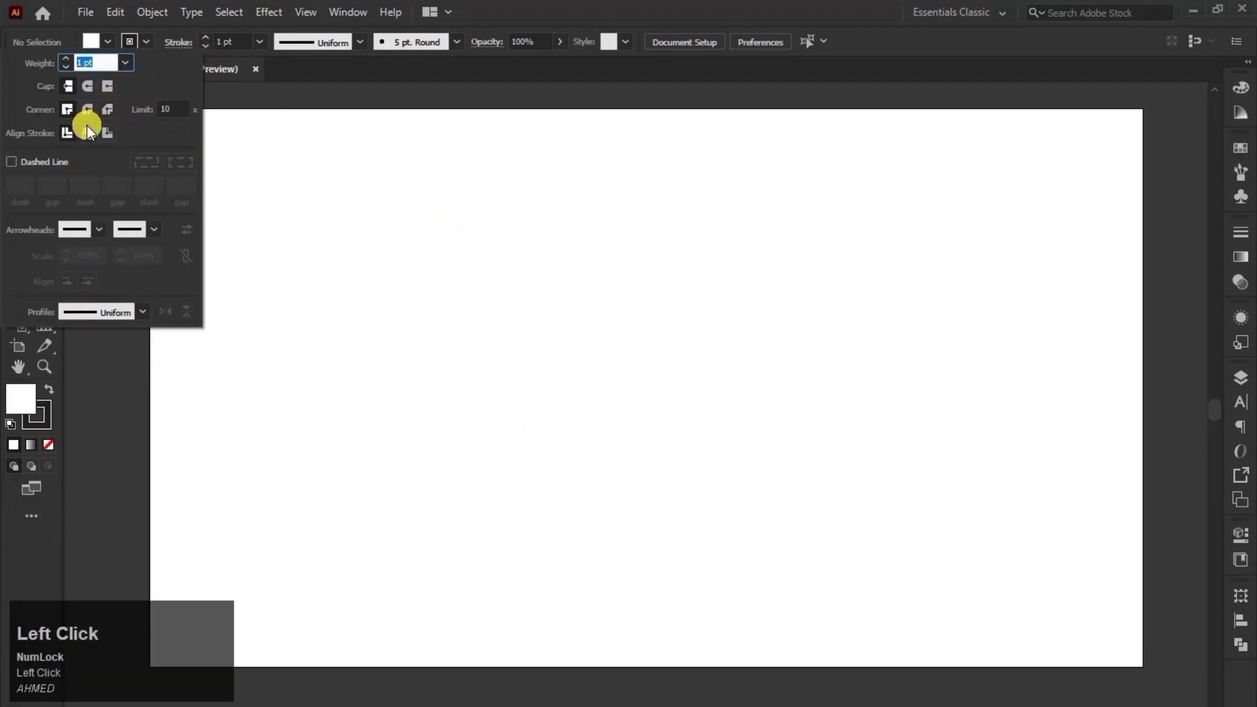
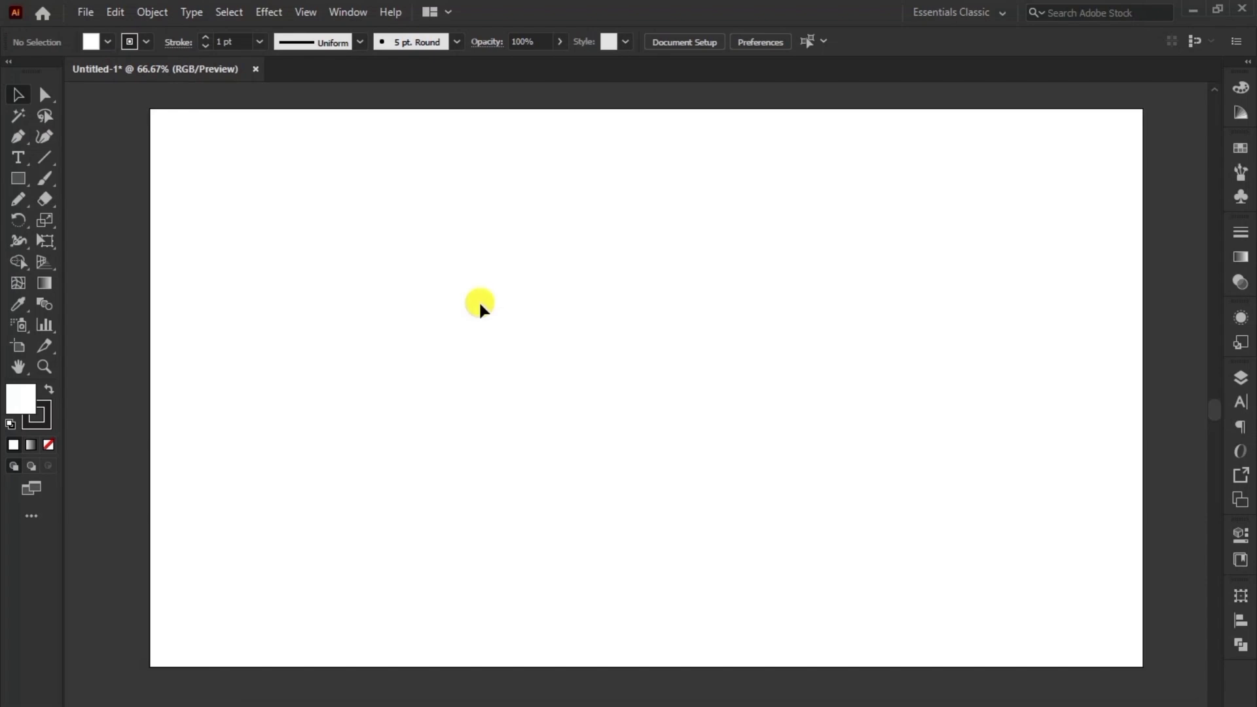
{"action": "type", "text": "SSSS"}
{"action": "key", "text": "s"}
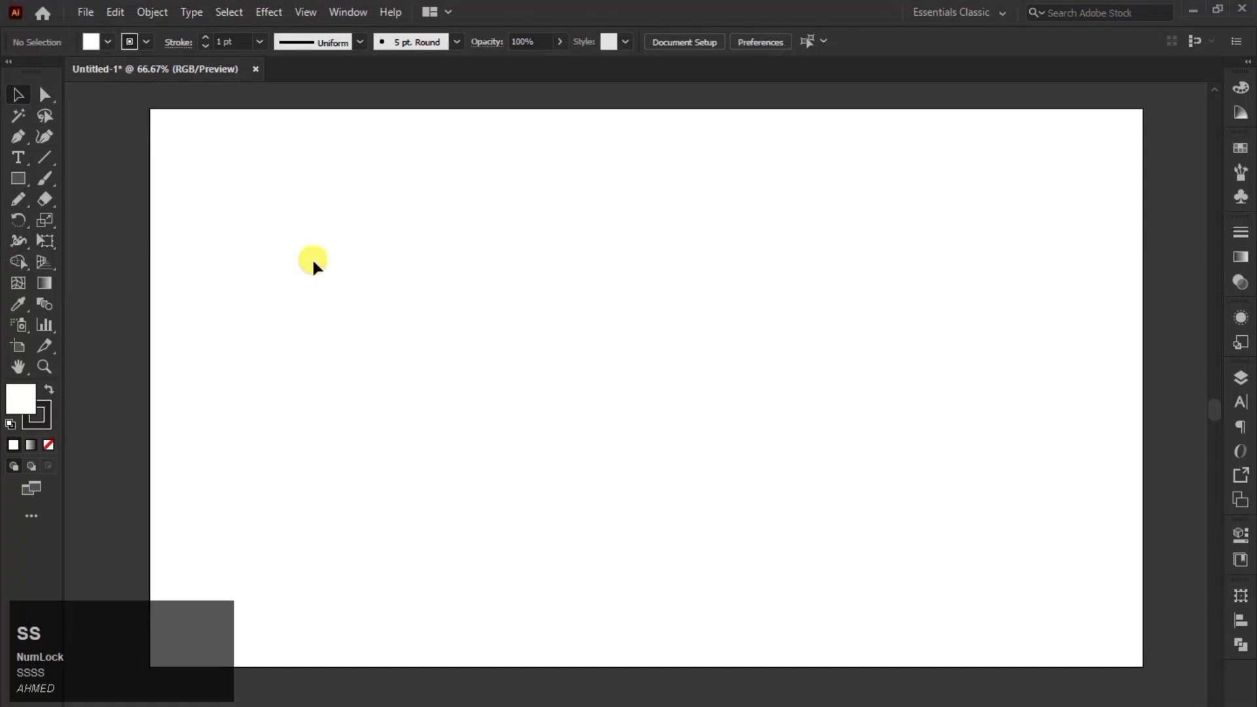
{"action": "type", "text": "SSSSSSSSZ"}
{"action": "key", "text": "z"}
{"action": "type", "text": "SSSSZ"}
{"action": "key", "text": "z"}
{"action": "type", "text": "z"}
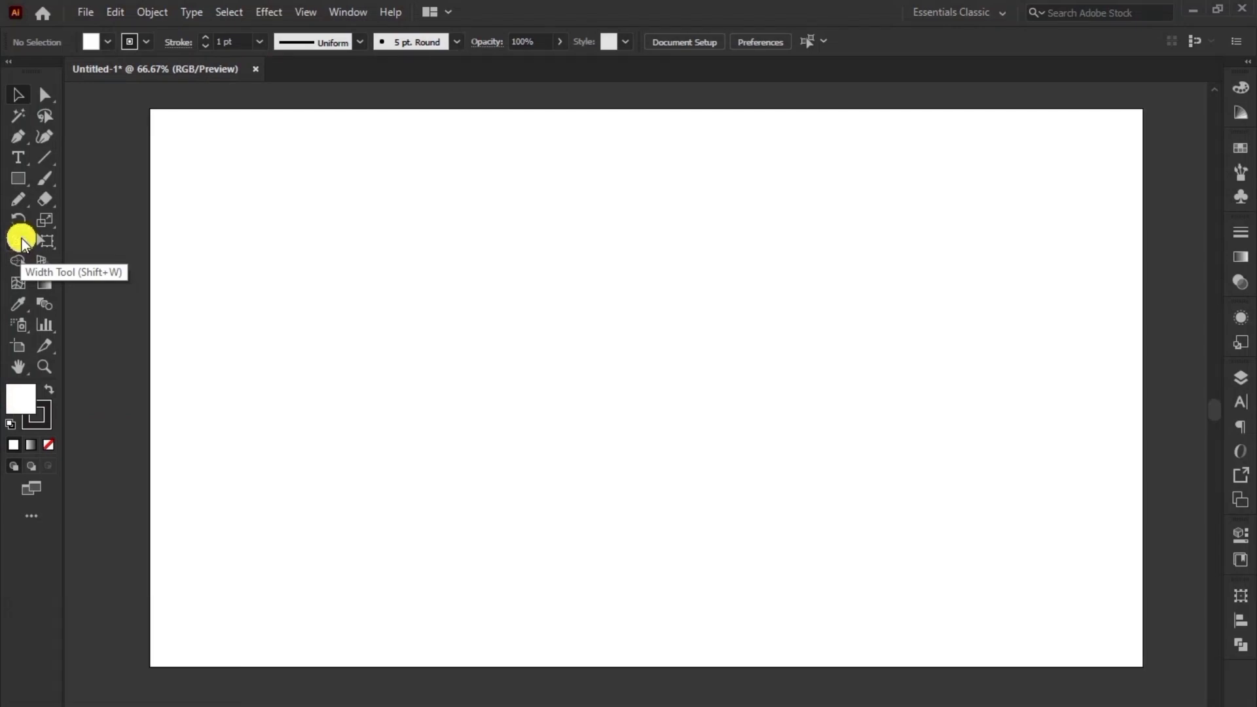
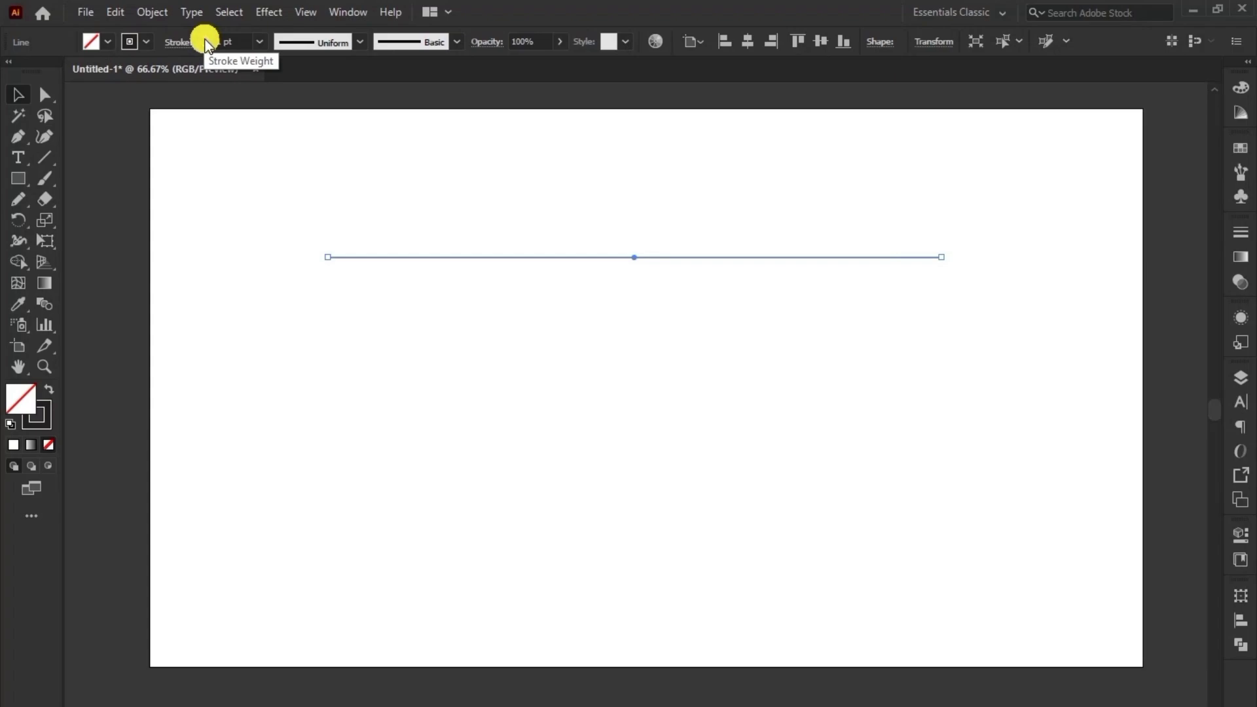
{"action": "left_click", "coordinate": [209, 45]}
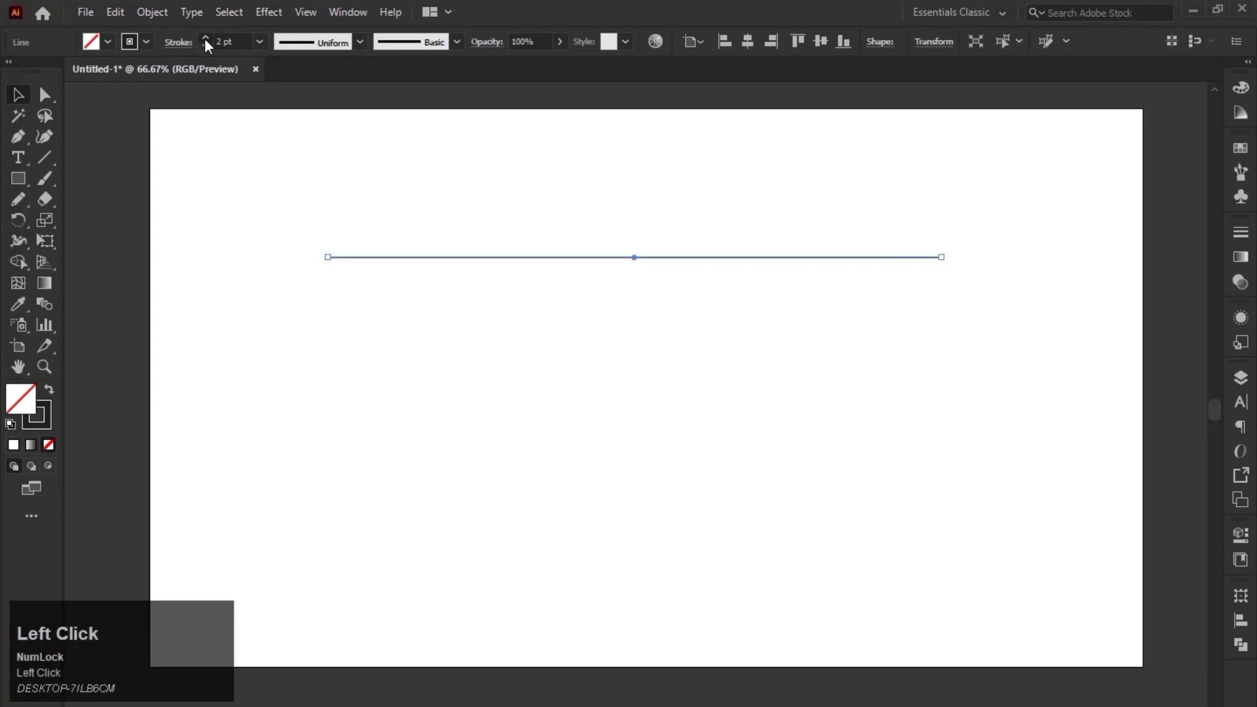
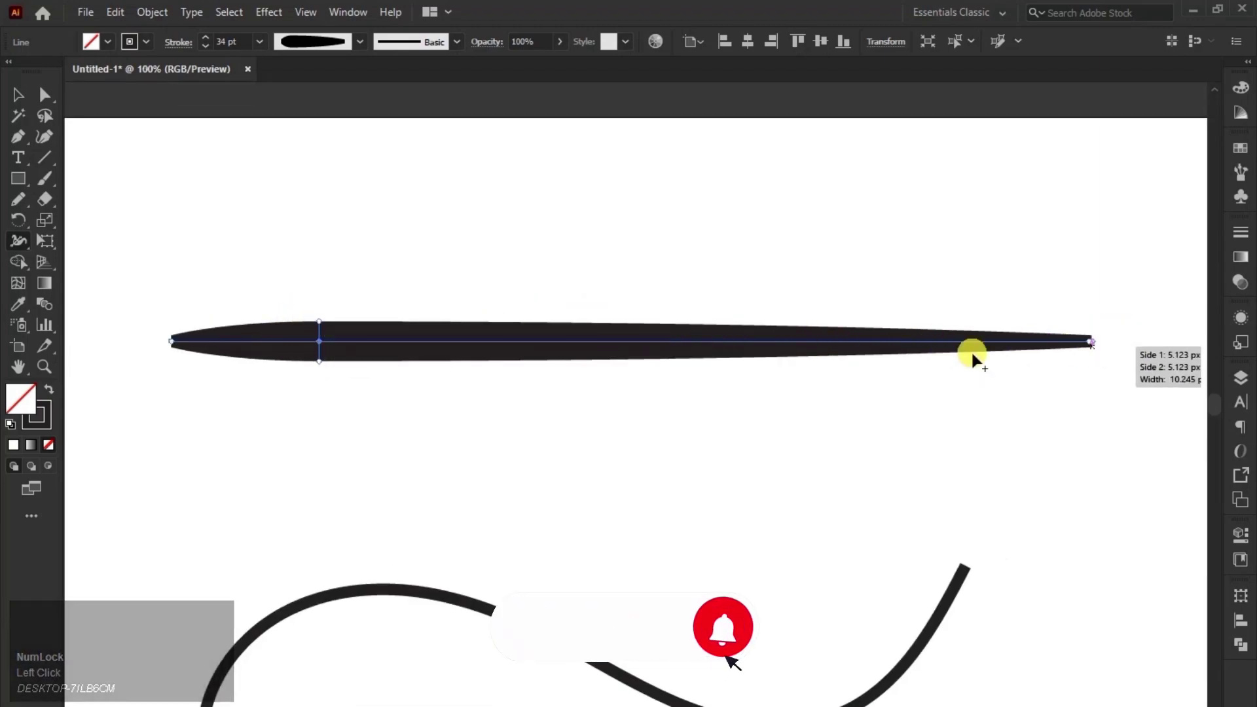
Drag width points to add bulges near the ends and a tall bump in the middle of the stroke
{"action": "left_click_drag", "start_coordinate": [668, 354], "coordinate": [839, 374]}
{"action": "left_click_drag", "start_coordinate": [840, 372], "coordinate": [193, 352]}
{"action": "left_click_drag", "start_coordinate": [179, 350], "coordinate": [624, 276]}
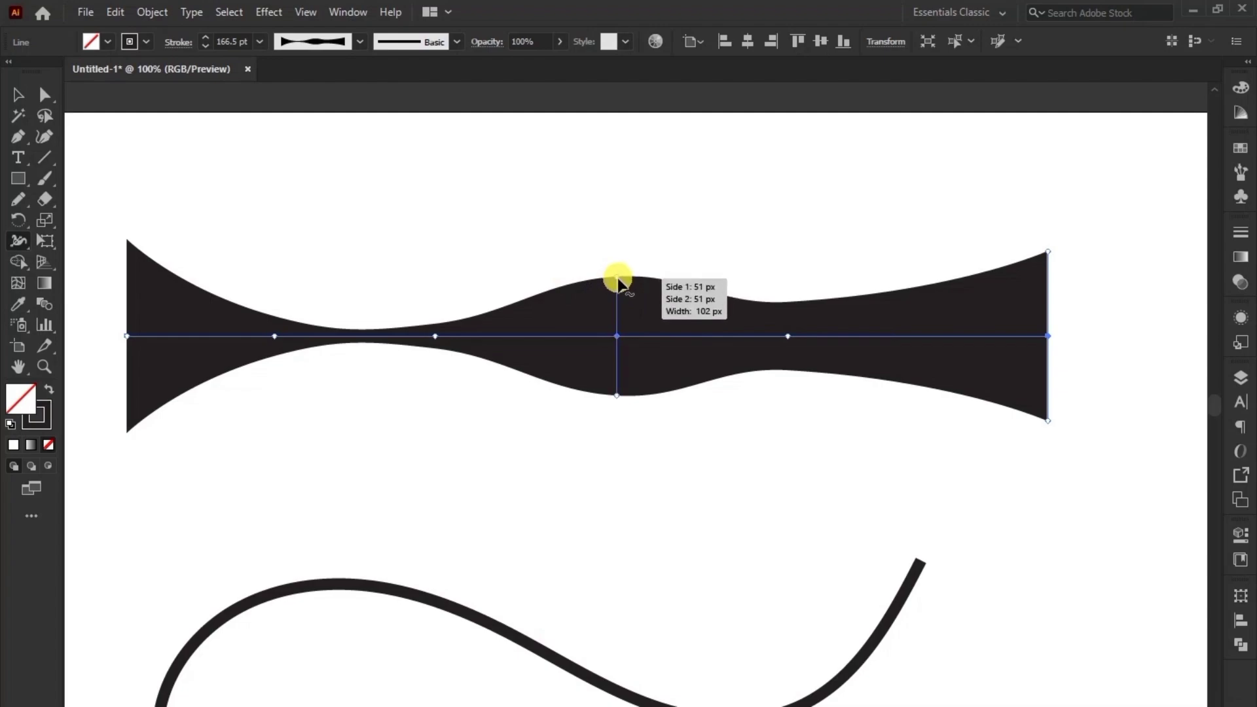
{"action": "left_click_drag", "start_coordinate": [624, 279], "coordinate": [606, 235]}
{"action": "key", "text": "ctrl+z"}
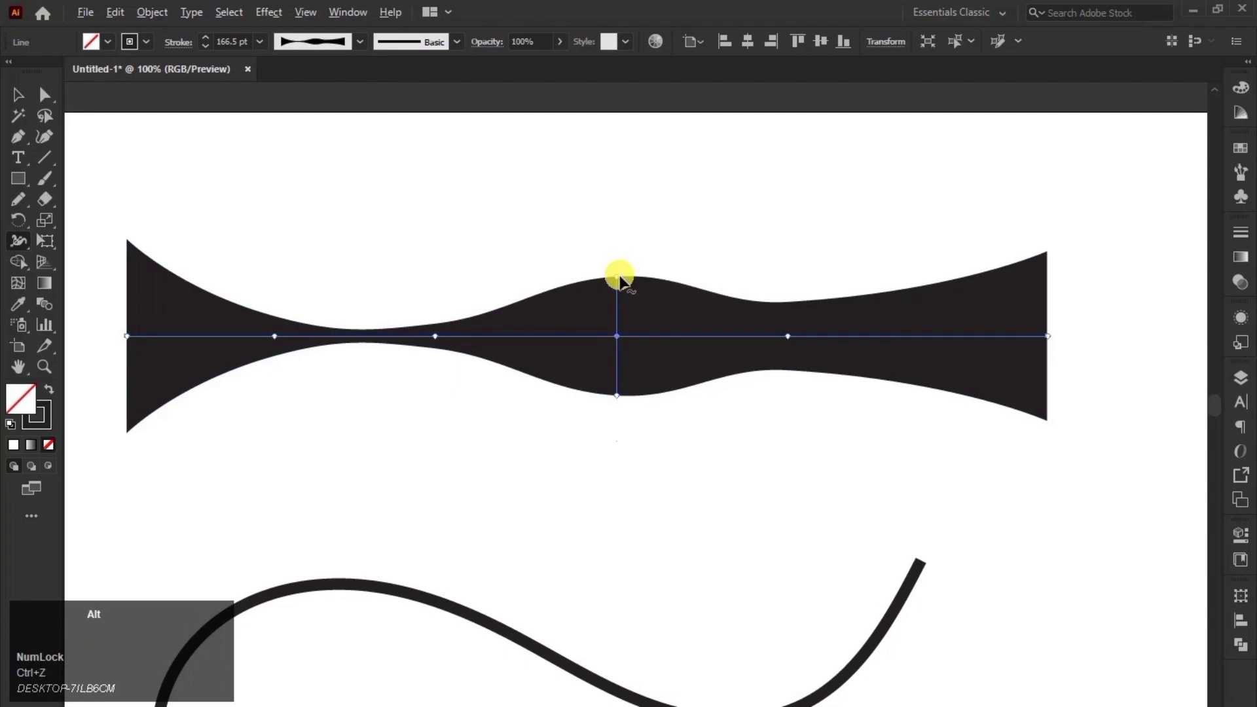
Add a narrow pinch and enlarge the central bulge, undoing the last width change
{"action": "left_click_drag", "start_coordinate": [626, 284], "coordinate": [382, 357]}
{"action": "left_click_drag", "start_coordinate": [370, 347], "coordinate": [790, 342]}
{"action": "key", "text": "ctrl+z"}
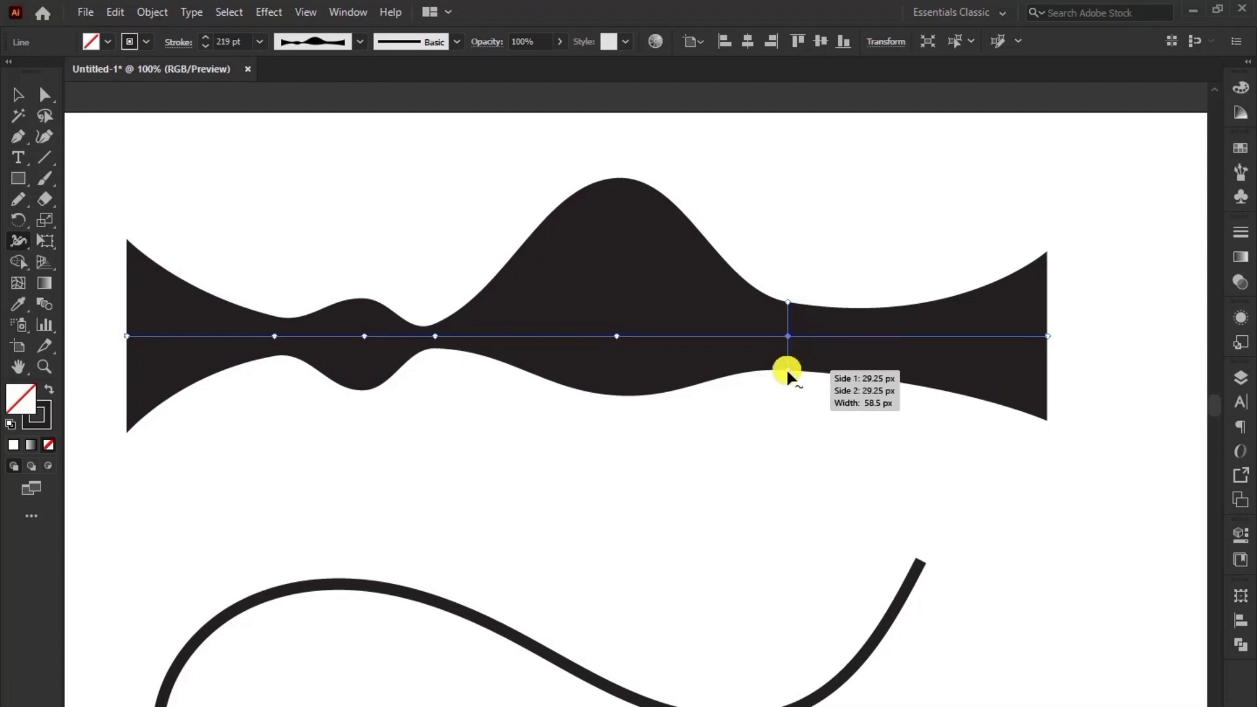
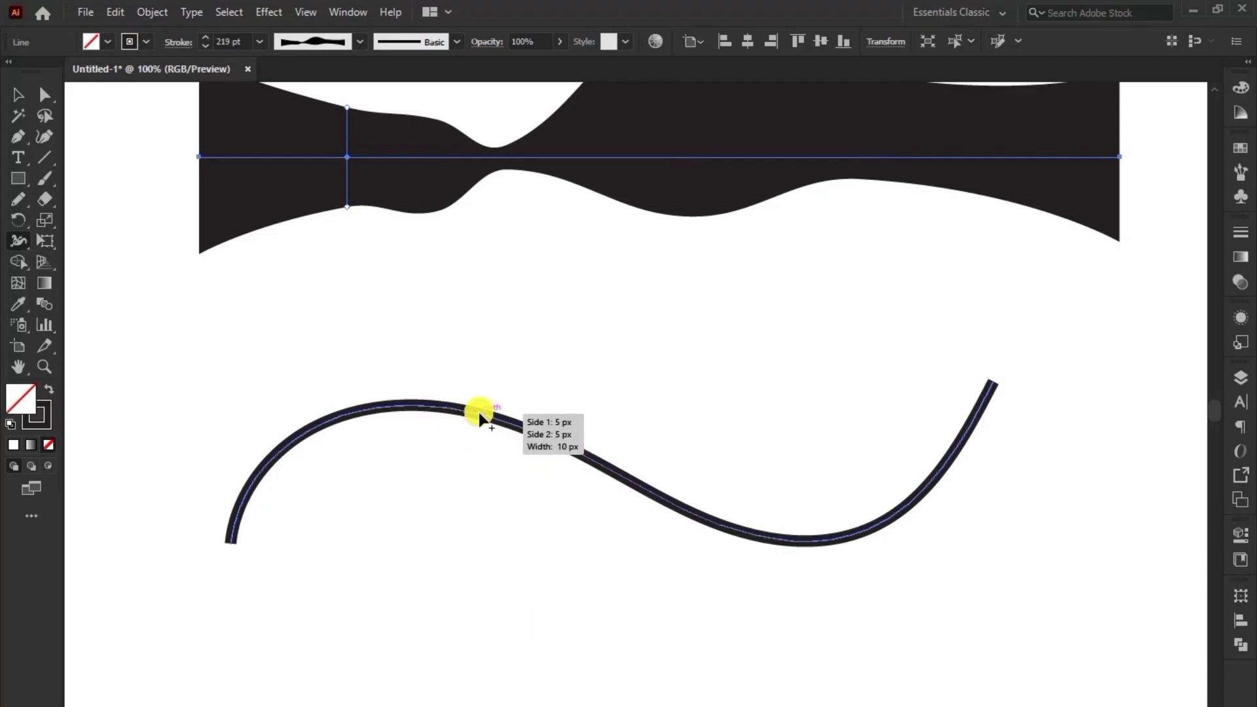
Thicken the middle of the S-shaped curve and taper its start to a point
{"action": "left_click_drag", "start_coordinate": [483, 415], "coordinate": [1006, 388]}
{"action": "left_click_drag", "start_coordinate": [1005, 388], "coordinate": [246, 548]}
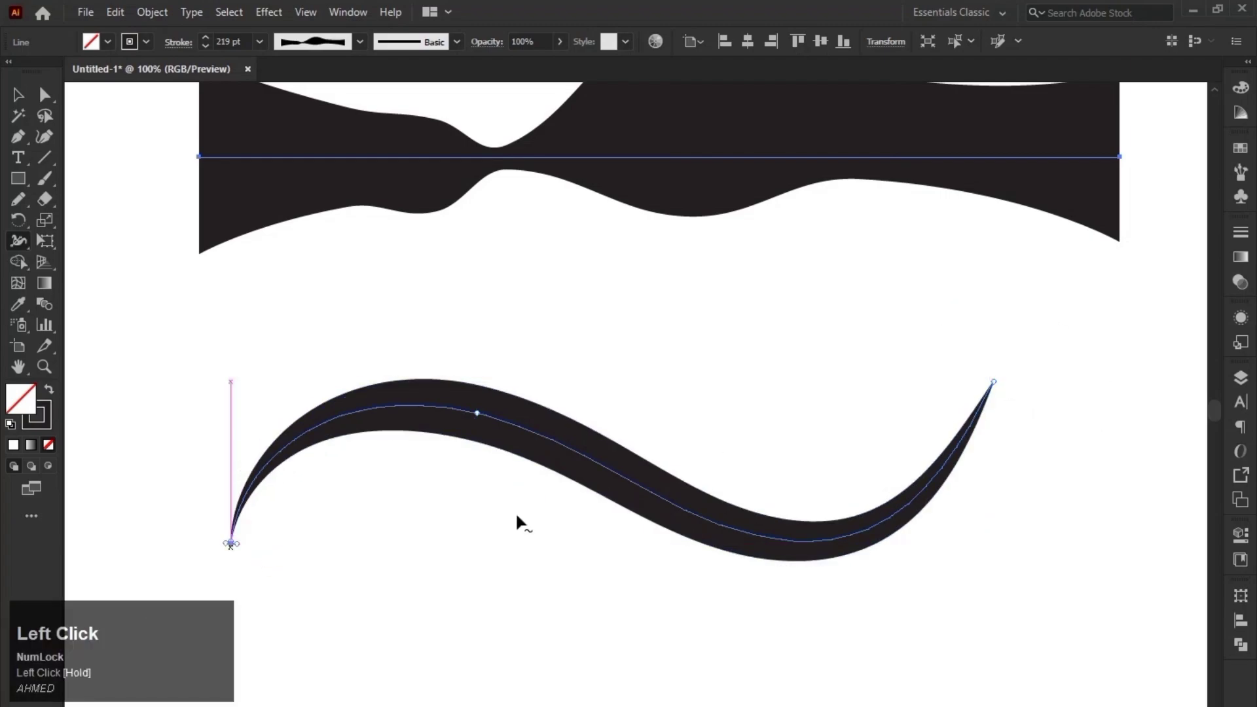
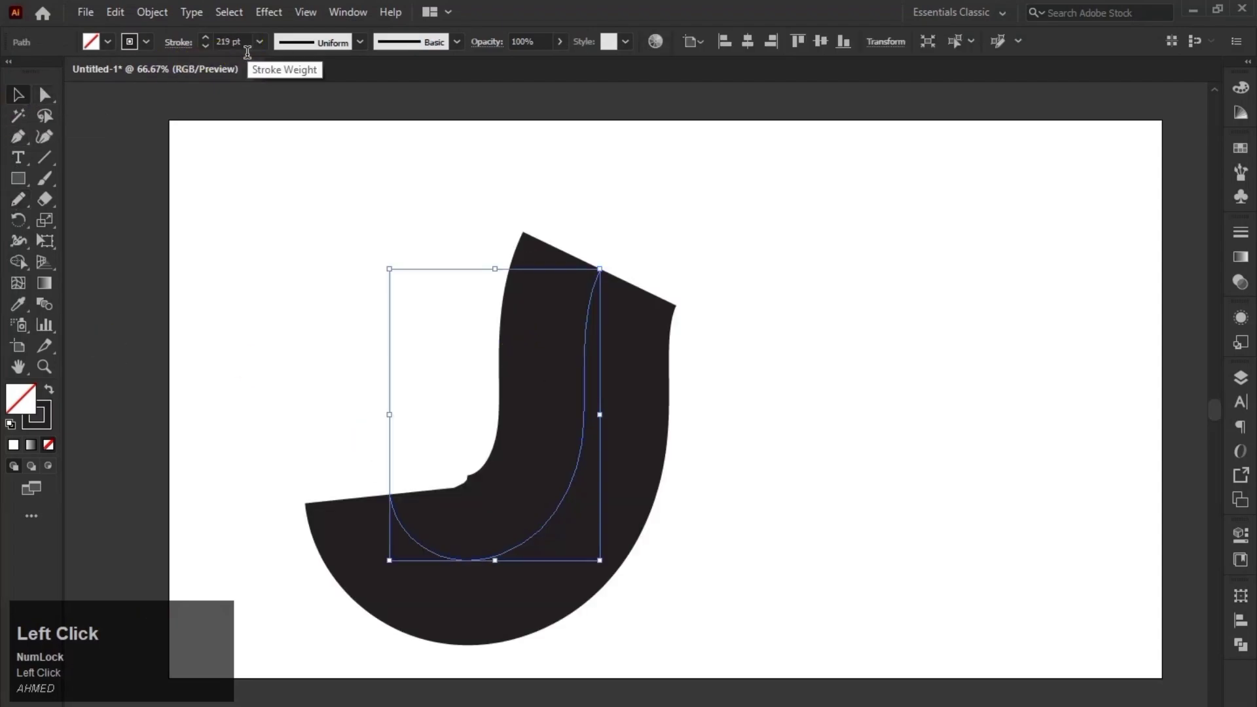
Confirm the 5 pt stroke weight for the new J-shaped hook curve
{"action": "key", "text": "Tab"}
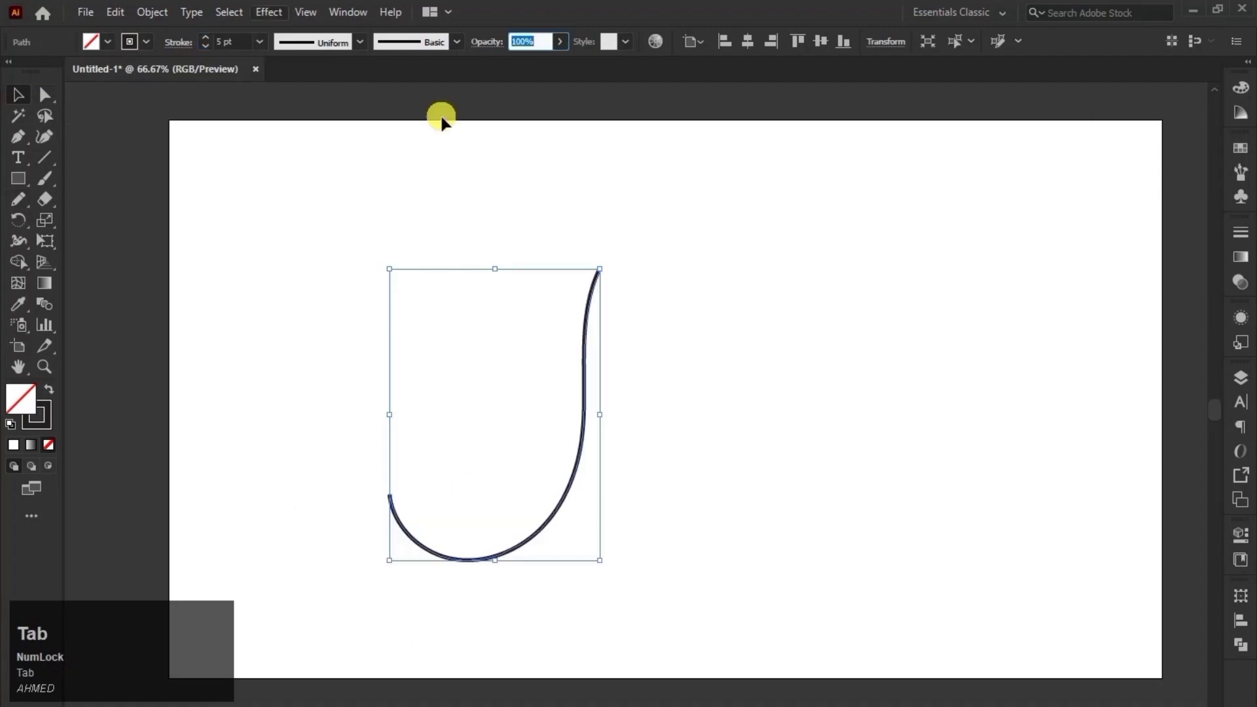
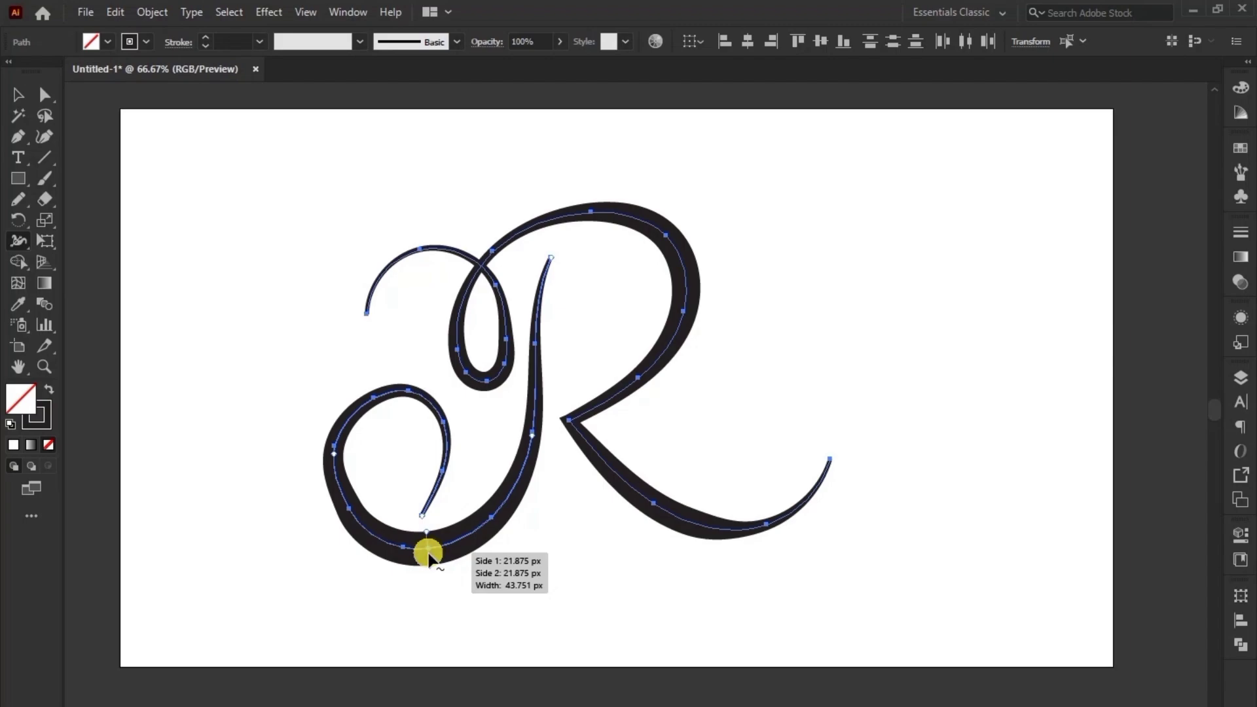
Select the finished script R with the Selection Tool after shaping its strokes
{"action": "left_click", "coordinate": [23, 101]}
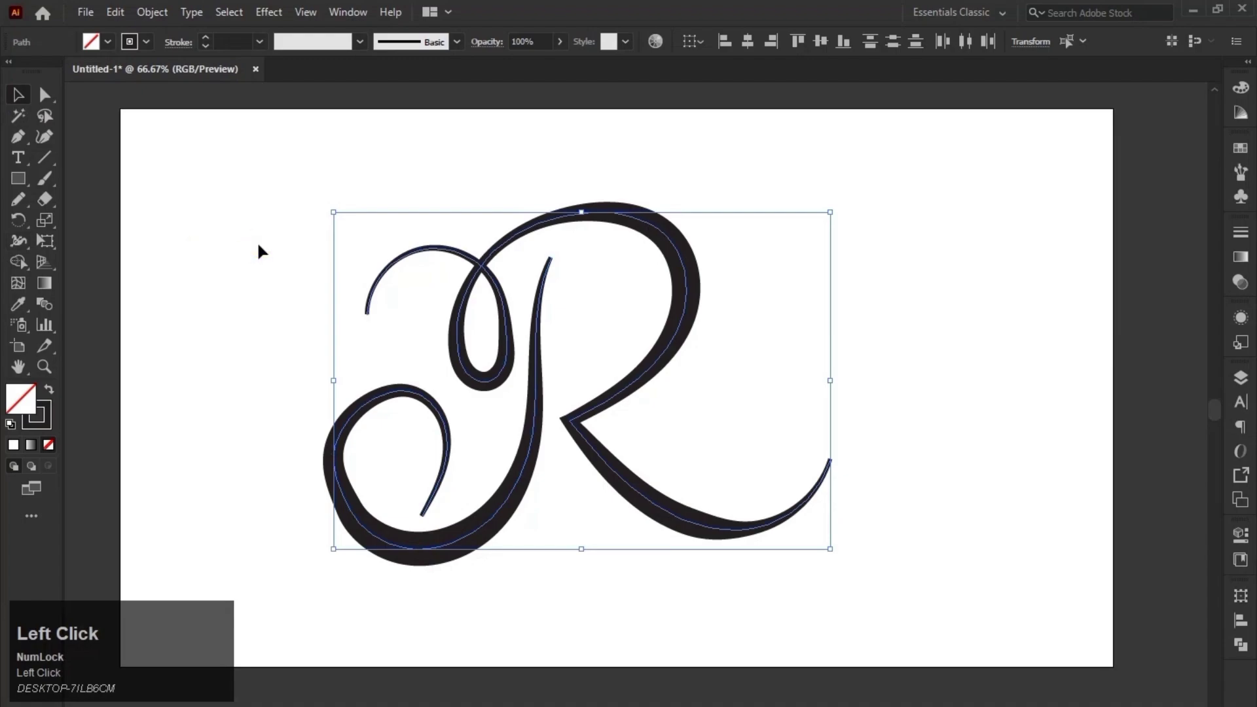